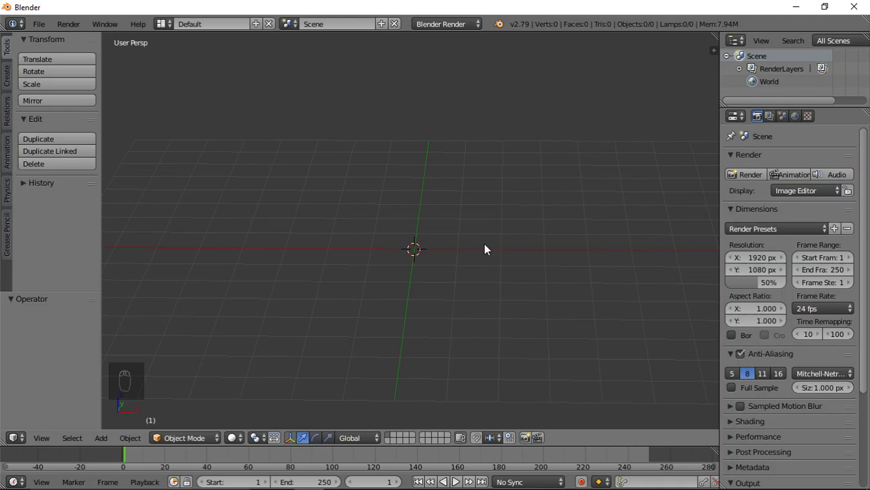
# Add a cylinder and scale it down along Z into a thick disc
pyautogui.press('shift+a')
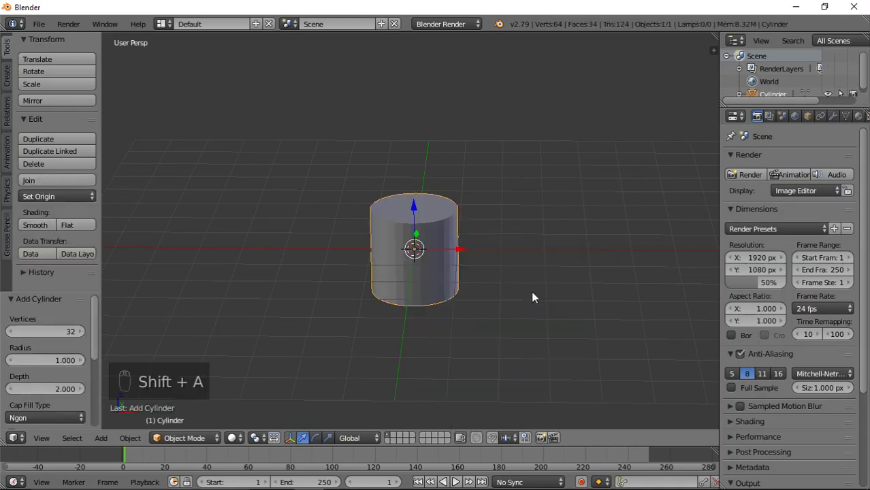
pyautogui.press('s')
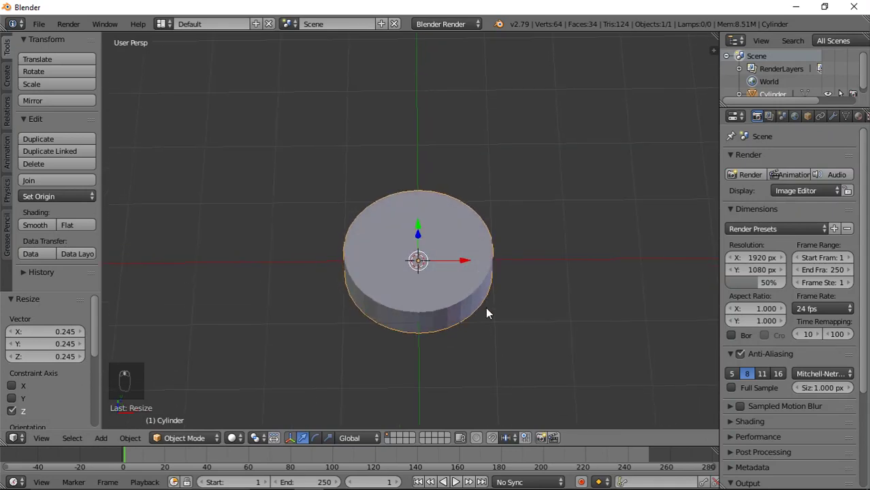
# In Edit Mode, inset the disc's top face three times to form concentric rings
pyautogui.press('Tab')
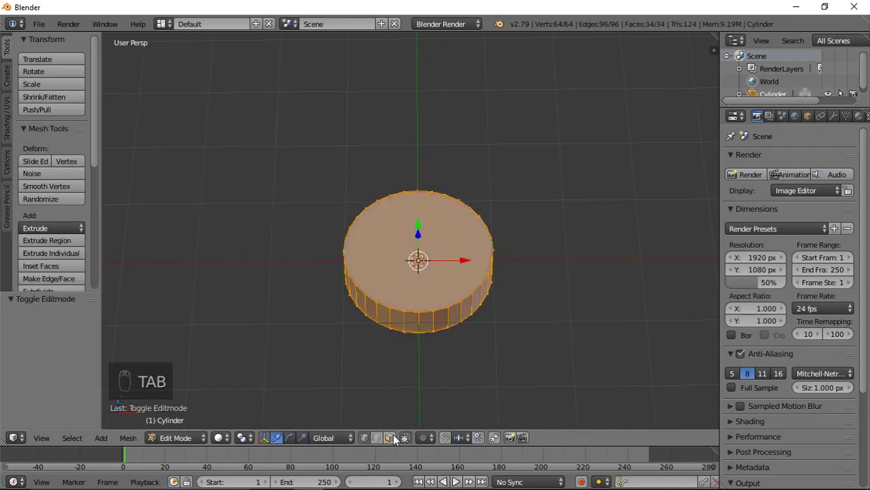
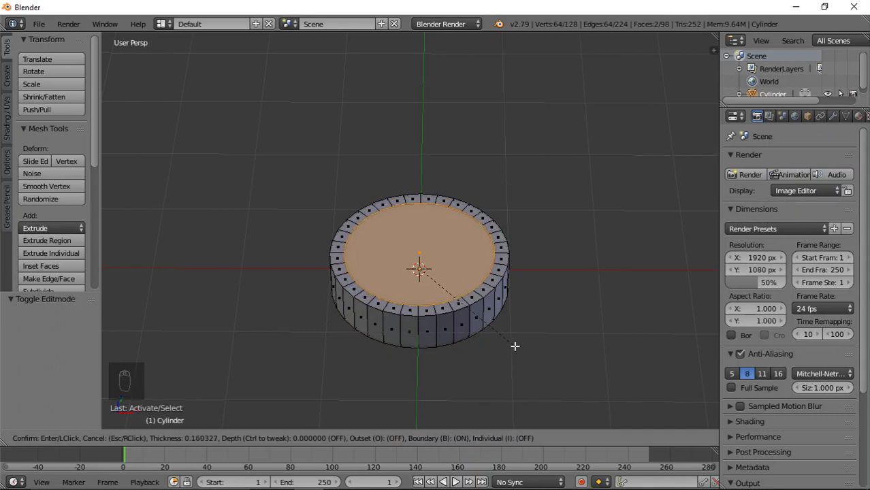
pyautogui.press('i')
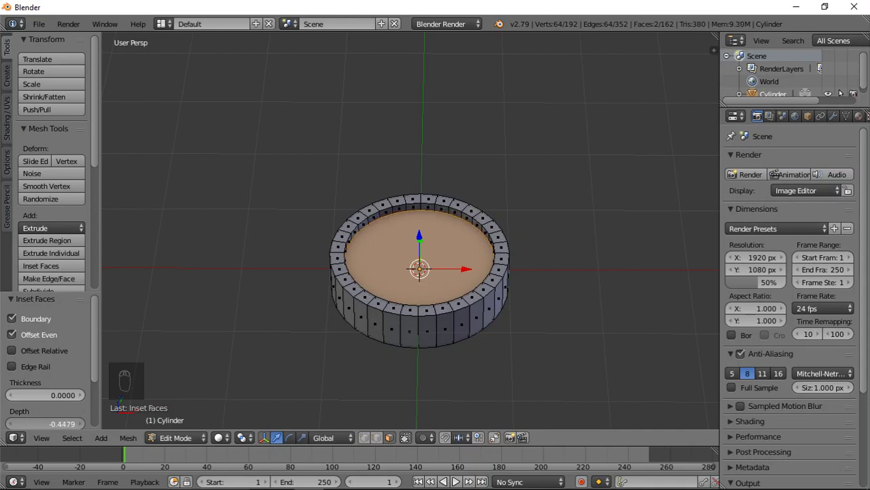
pyautogui.press('i')
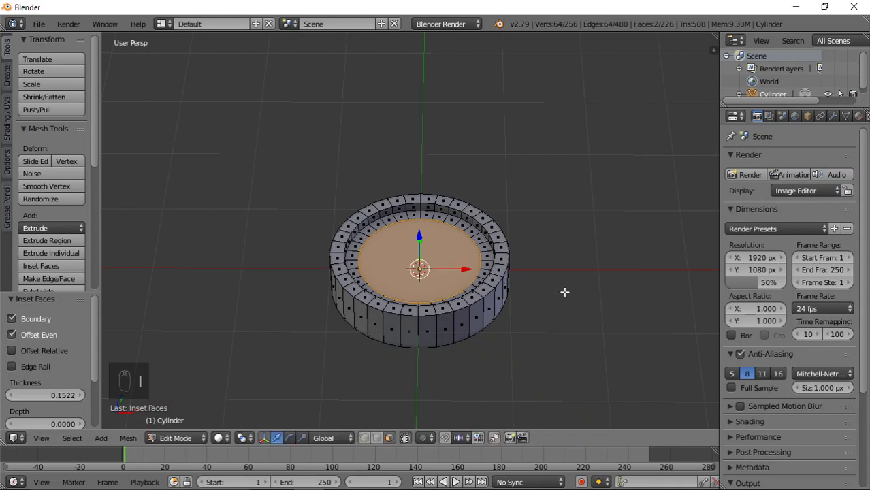
pyautogui.press('i')
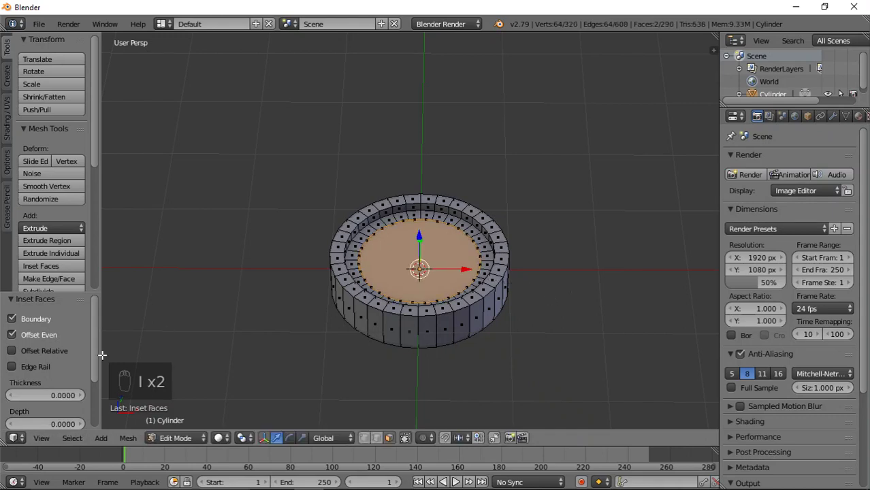
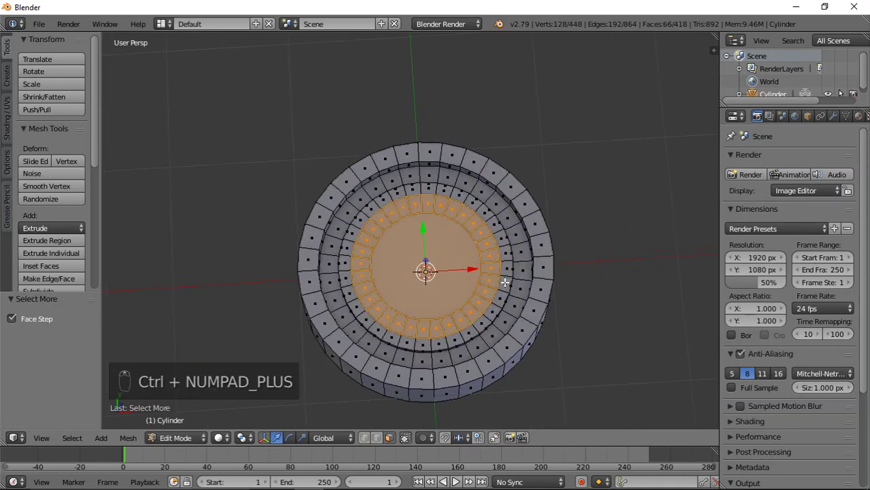
# Circle-select a C-shaped arc of top faces for the raised emblem
pyautogui.press('c')
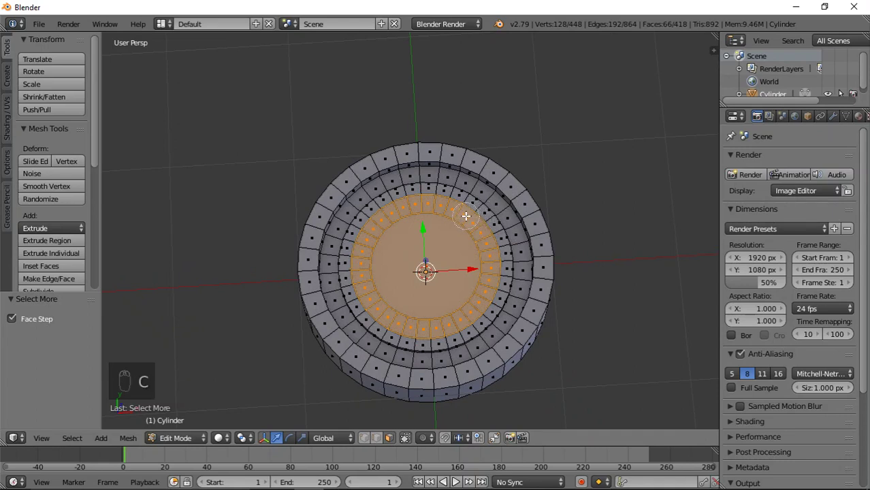
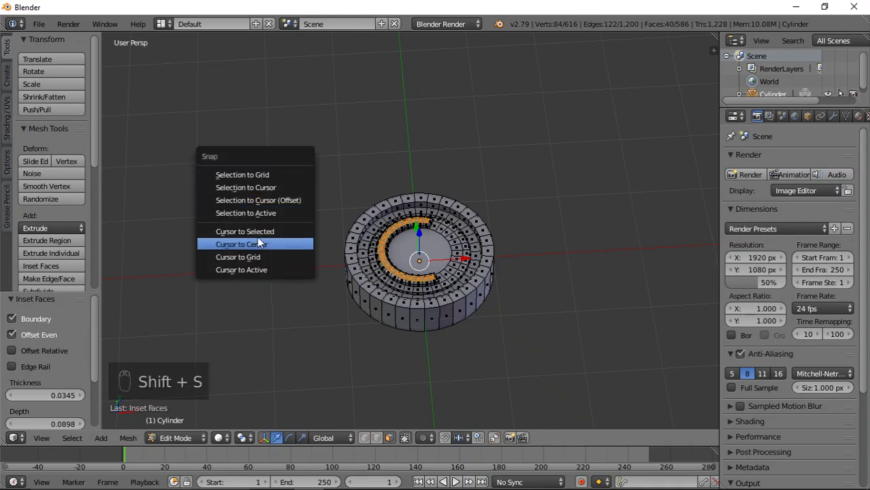
# Leave Edit Mode and rotate the coin 90° on X so it stands upright
pyautogui.press('Tab')
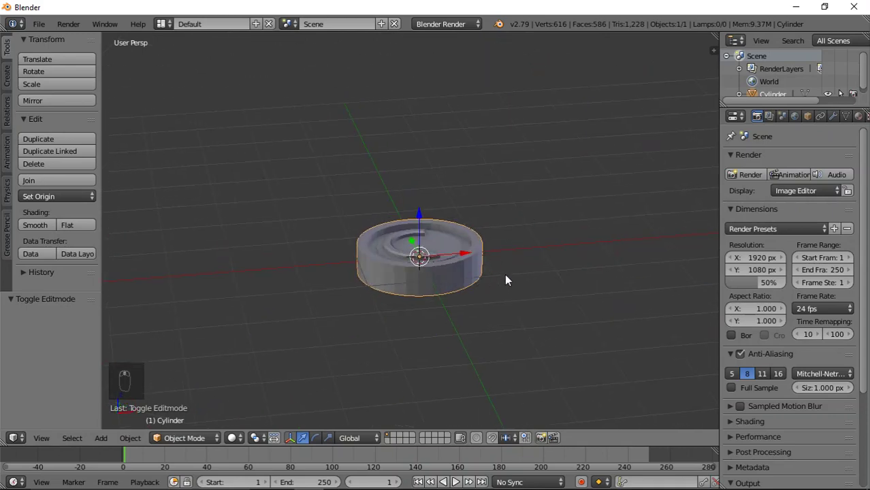
pyautogui.press('r')
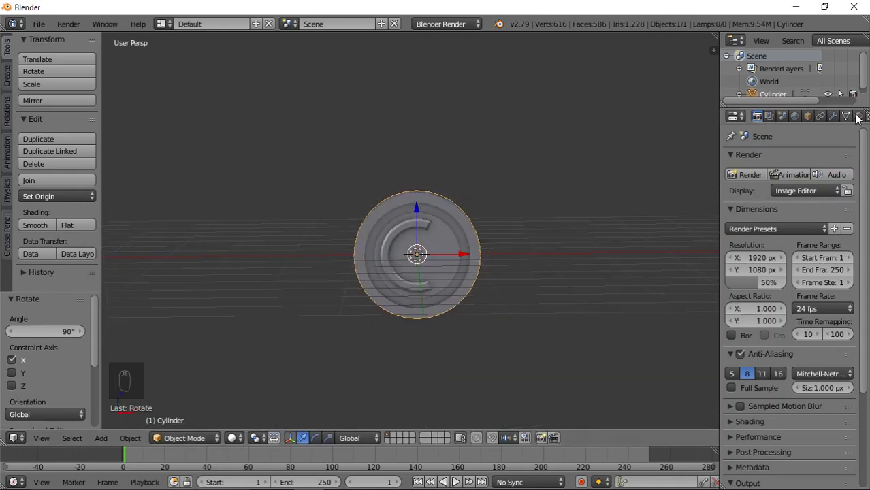
# Colour the coin gold and, in front orthographic view, lift it onto the ground line
pyautogui.moveTo(781, 206); pyautogui.dragTo(507, 237)
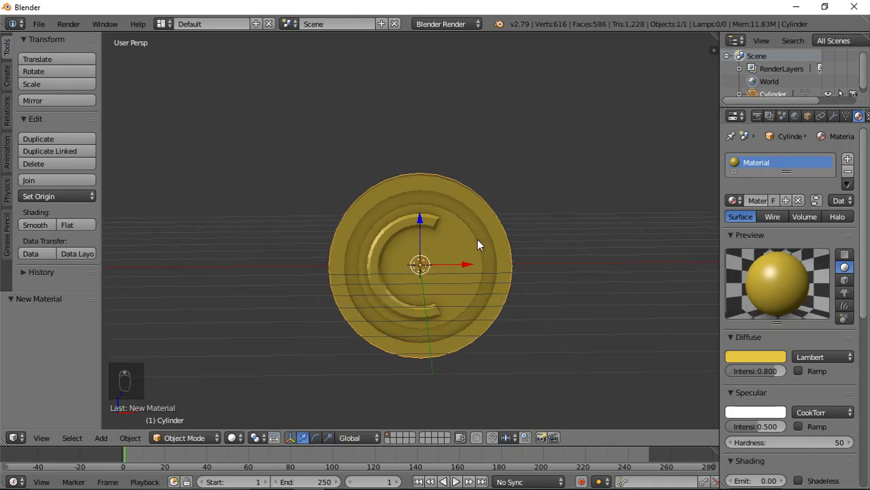
pyautogui.press('KP_1')
pyautogui.press('KP_5')
pyautogui.moveTo(426, 222); pyautogui.dragTo(437, 132)
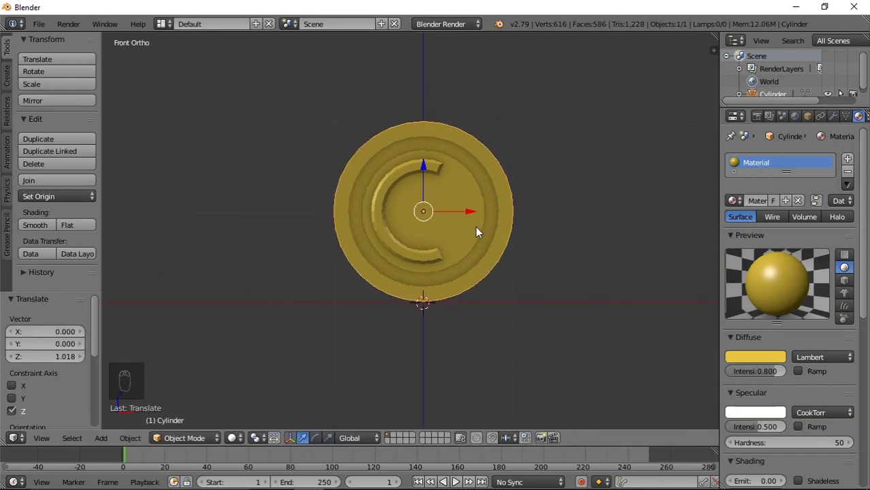
# Snap the 3D cursor to the coin's centre ready for adding an armature
pyautogui.press('shift+a')
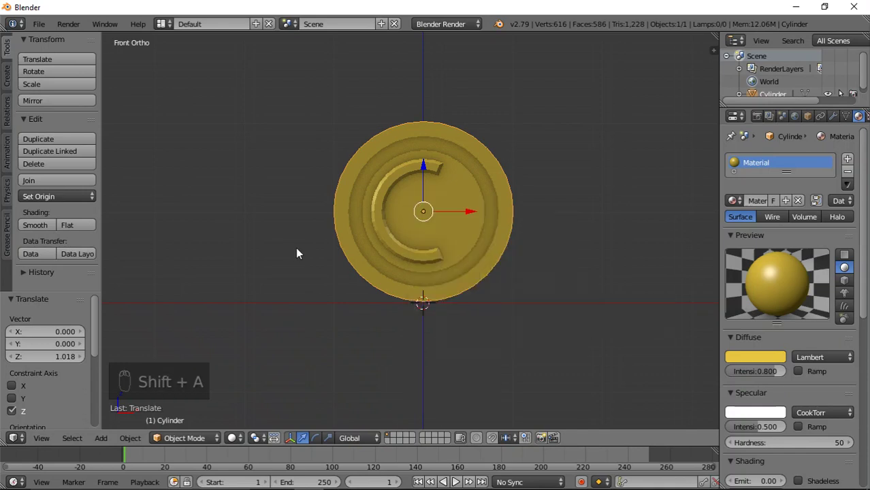
pyautogui.press('shift+s')
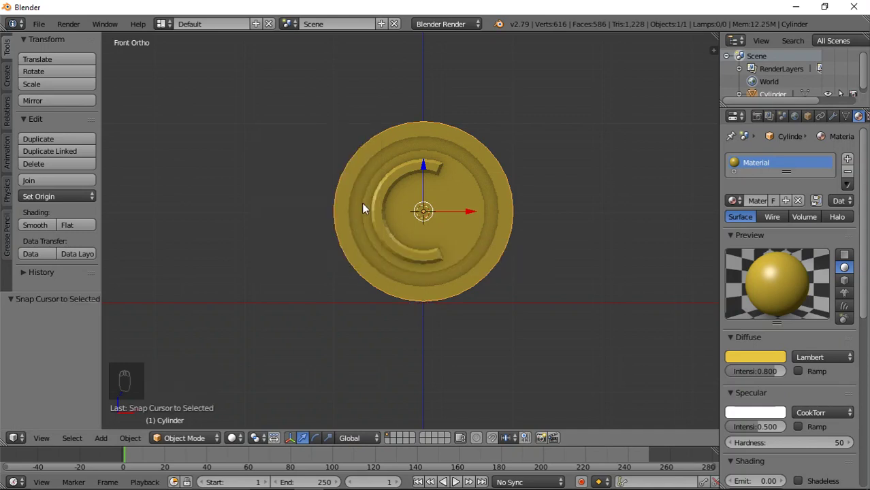
pyautogui.press('shift+a')
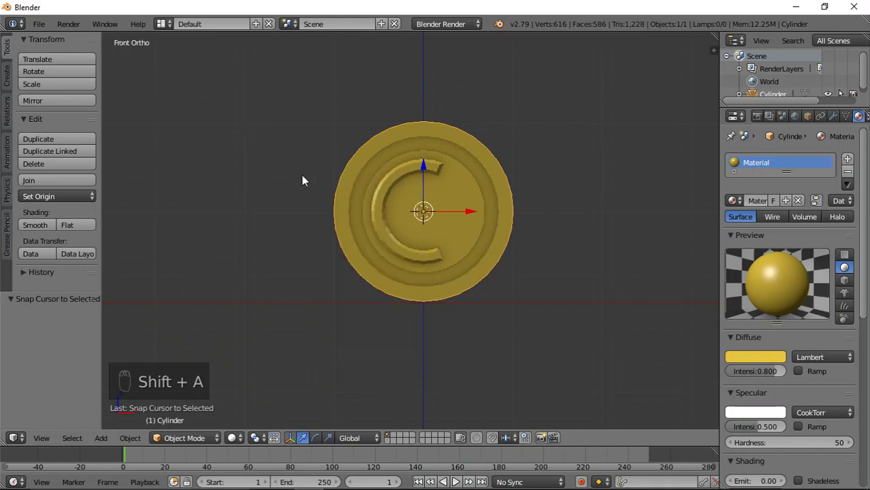
# Add a single-bone armature at the coin's centre and rotate it into place
pyautogui.moveTo(380, 181); pyautogui.dragTo(376, 228)
pyautogui.press('shift+a')
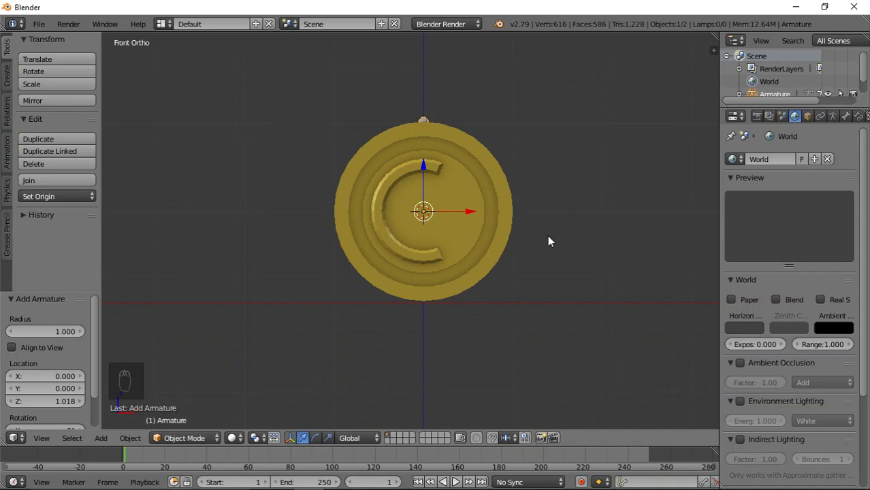
pyautogui.press('s')
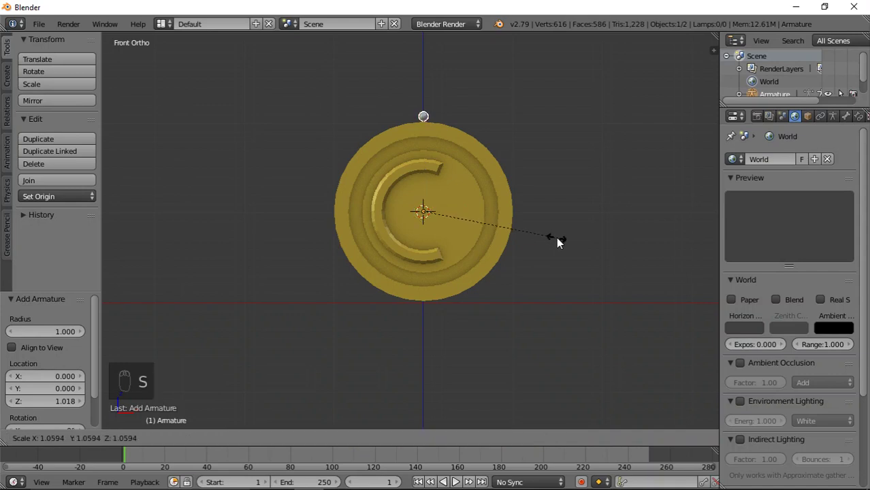
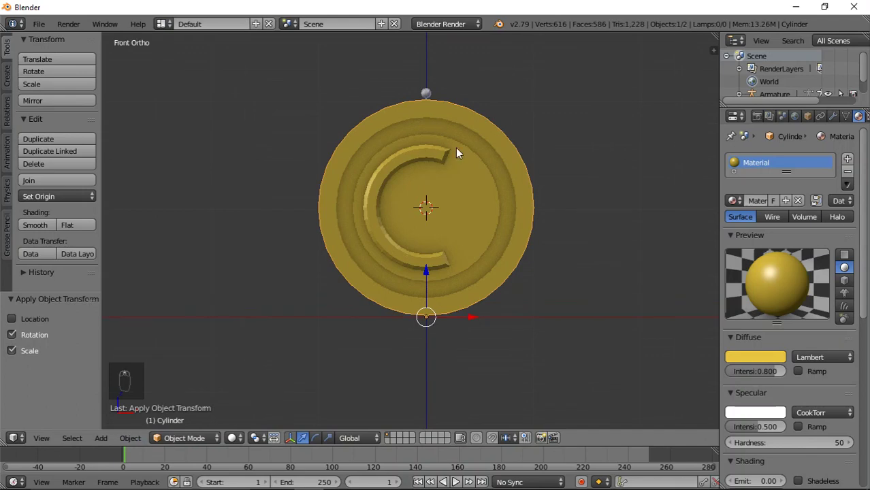
# Select coin and armature and parent the coin to the bone
pyautogui.moveTo(462, 152); pyautogui.dragTo(465, 151)
pyautogui.press('a')
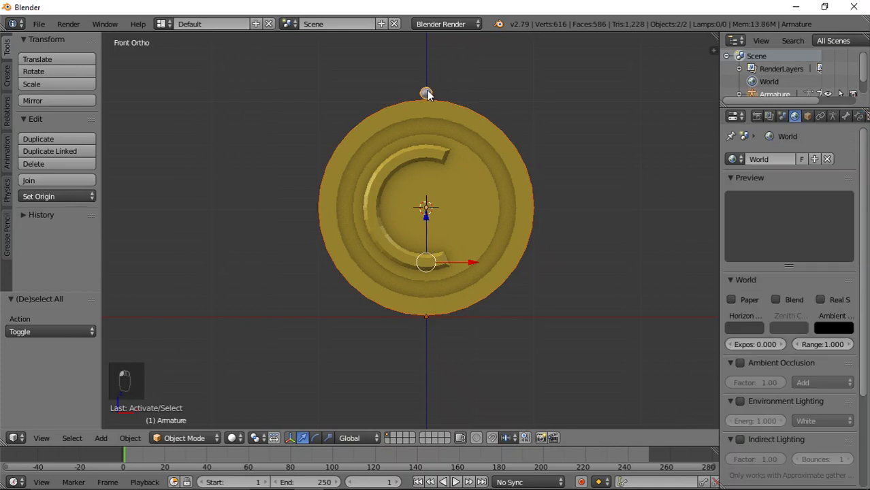
pyautogui.press('ctrl+p')
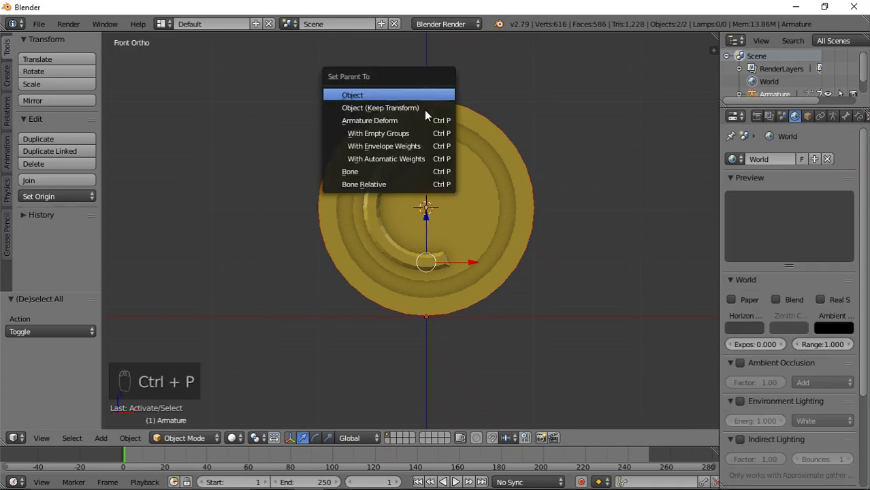
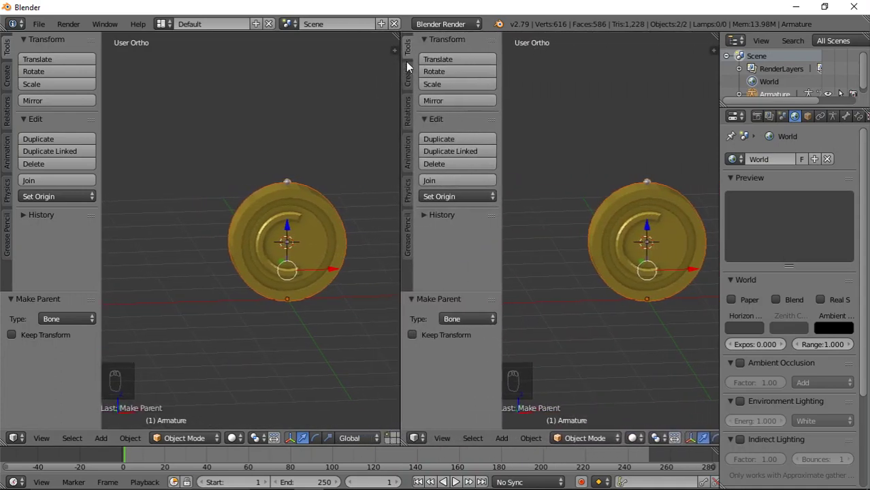
pyautogui.press('t')
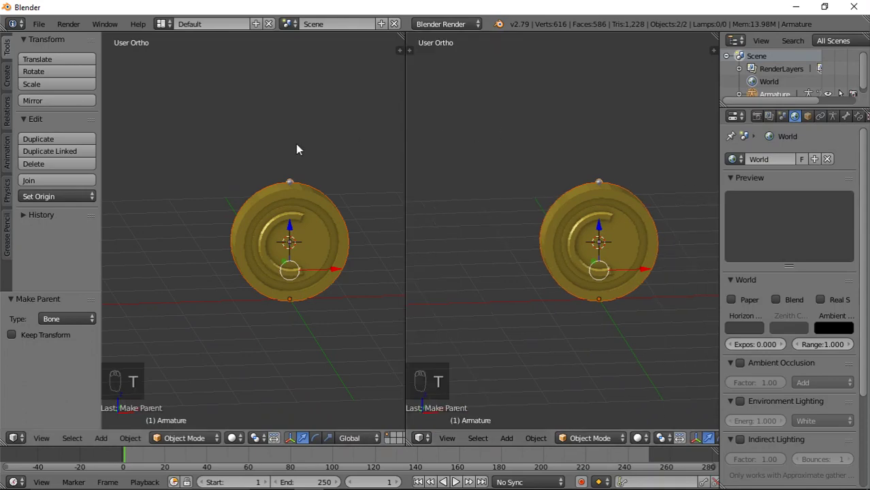
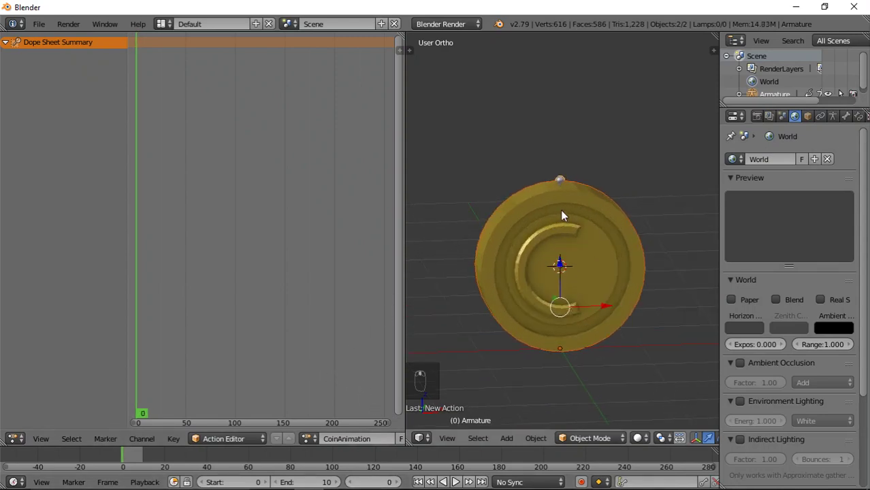
# Rotate the bone 90° edge-on and key its rotation at three frames
pyautogui.moveTo(564, 185); pyautogui.dragTo(683, 283)
pyautogui.press('r')
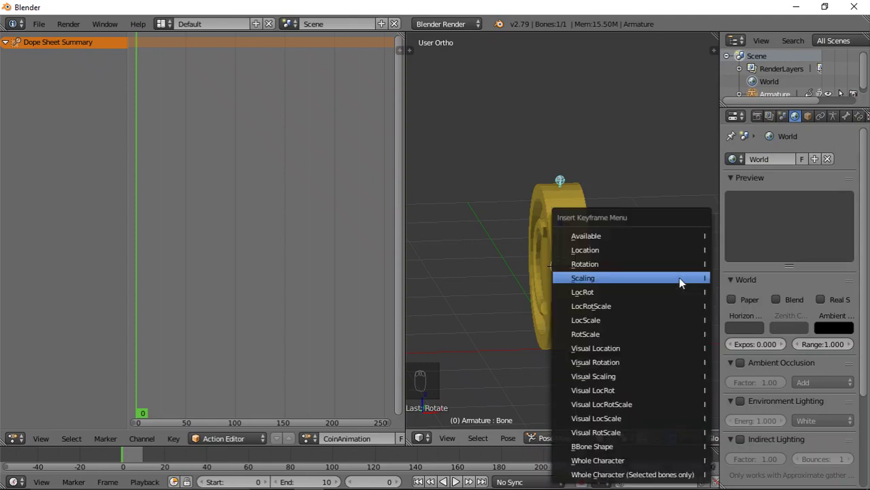
pyautogui.press('i')
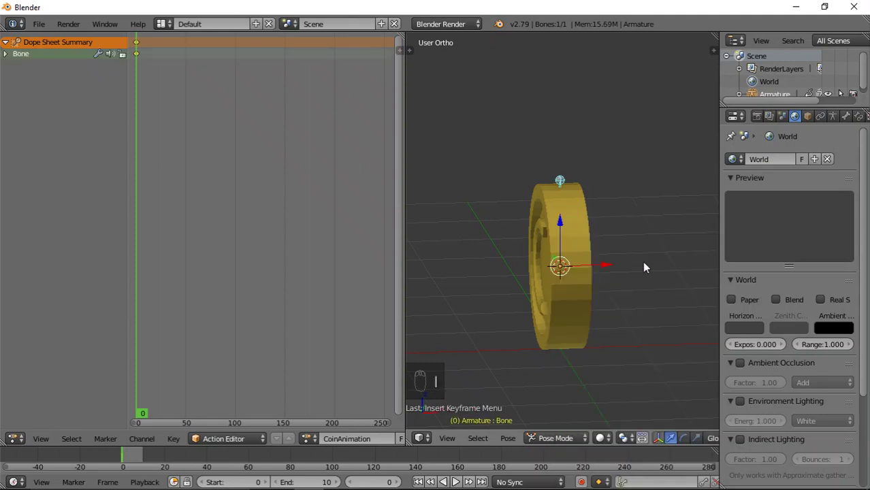
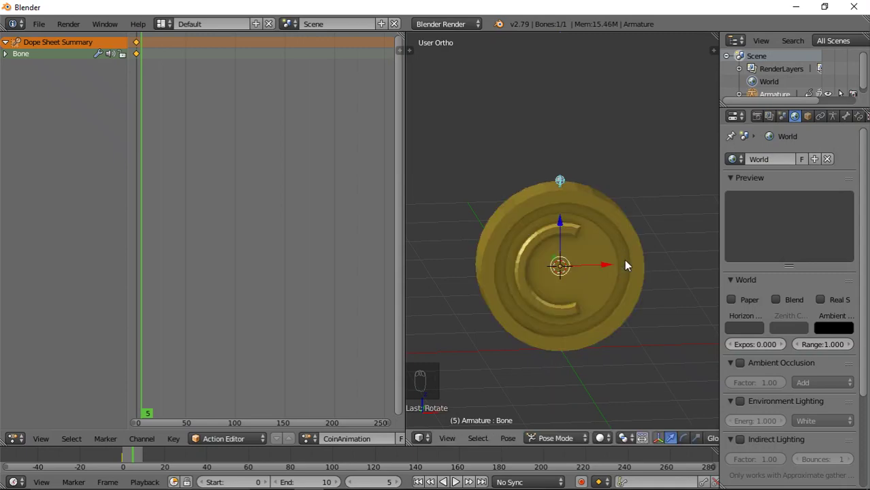
pyautogui.press('i')
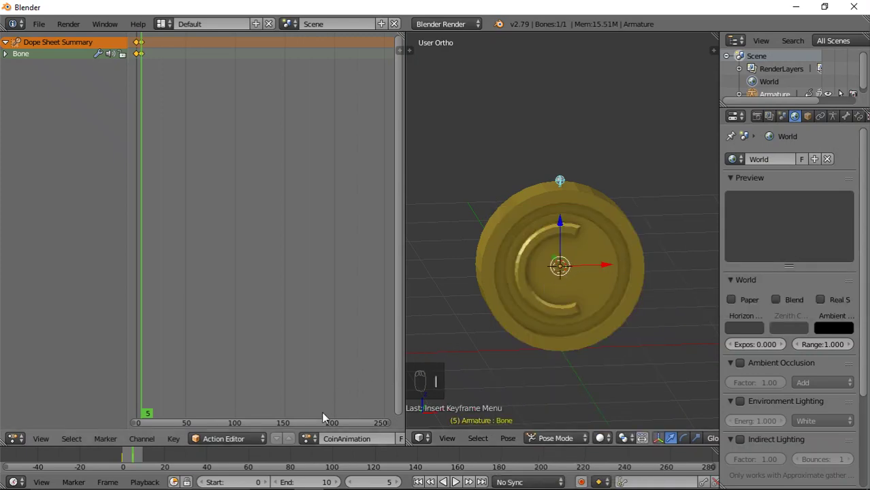
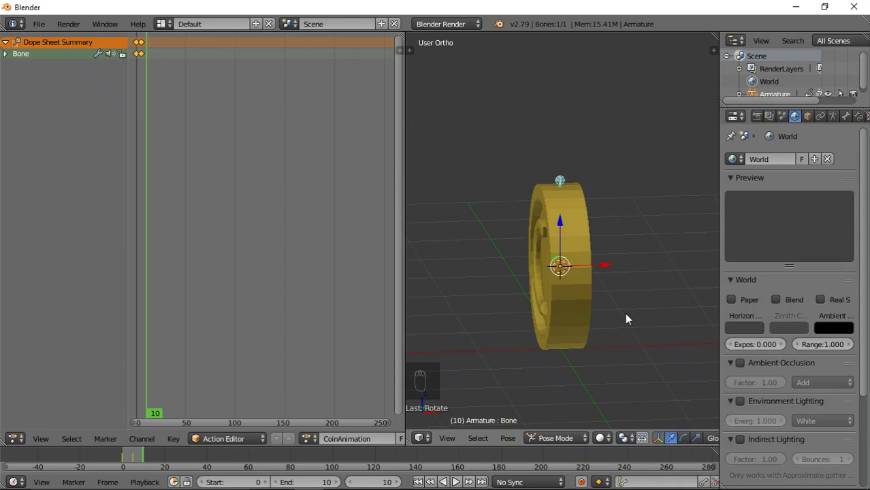
pyautogui.press('i')
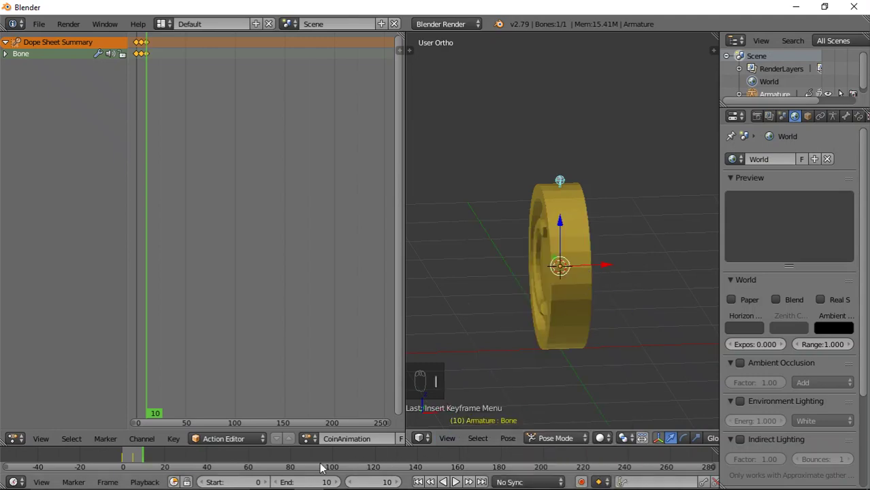
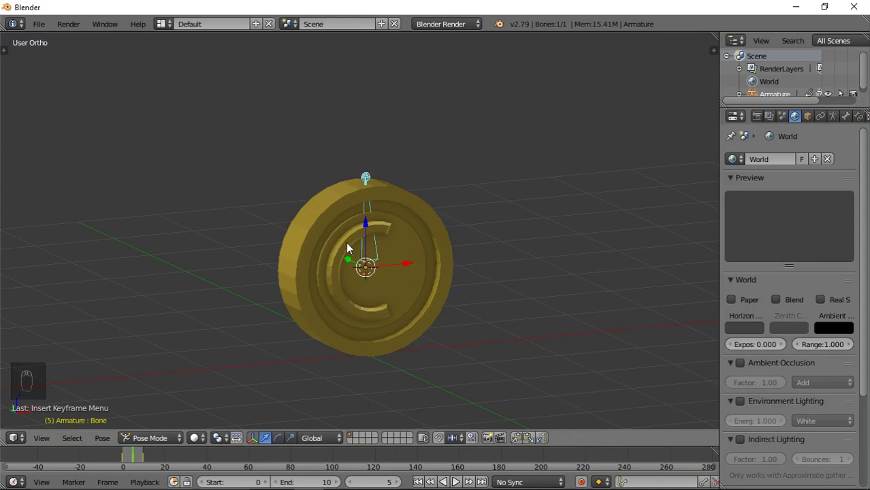
# Switch the armature from Pose Mode back to Object Mode
pyautogui.press('shift+a')
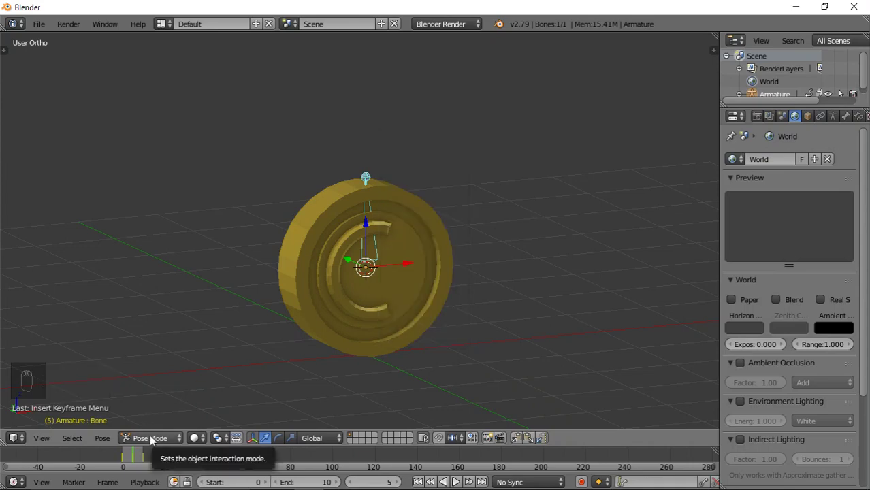
pyautogui.click(156, 440)
pyautogui.moveTo(155, 426); pyautogui.dragTo(210, 388)
# Add a hemi lamp high above the coin and show the scene as a rendered preview
pyautogui.press('shift+a')
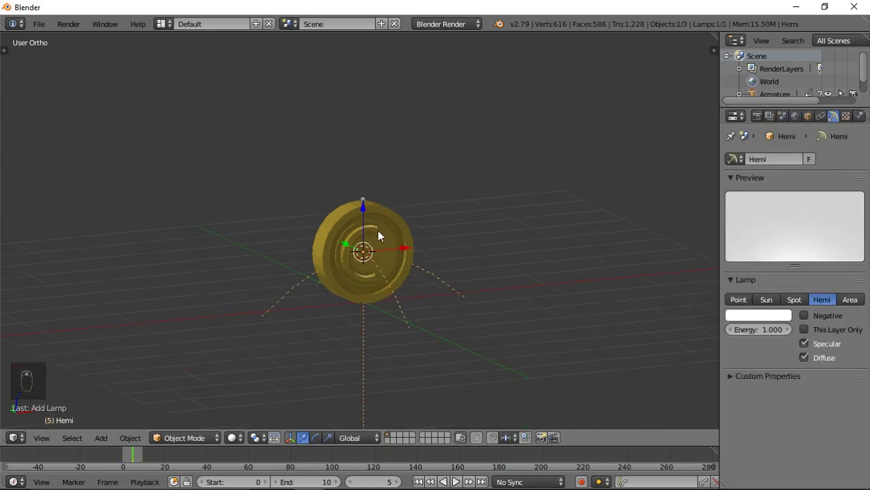
pyautogui.moveTo(366, 211); pyautogui.dragTo(383, 171)
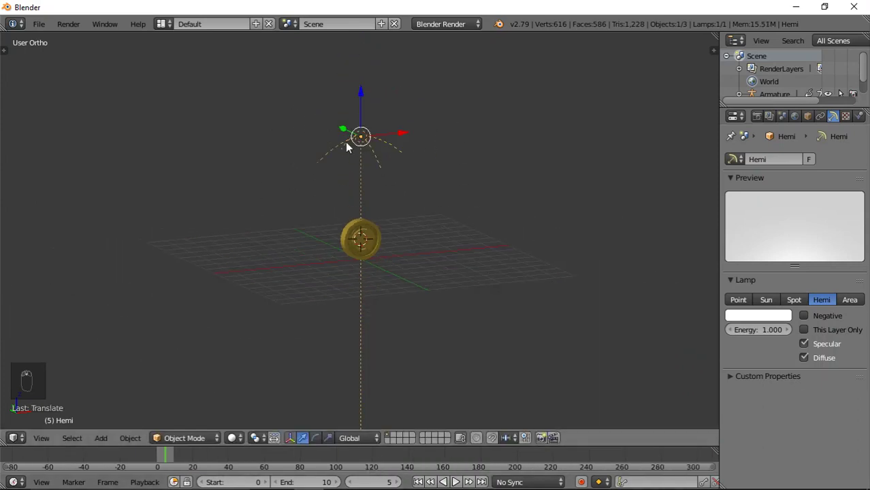
pyautogui.moveTo(345, 129); pyautogui.dragTo(406, 187)
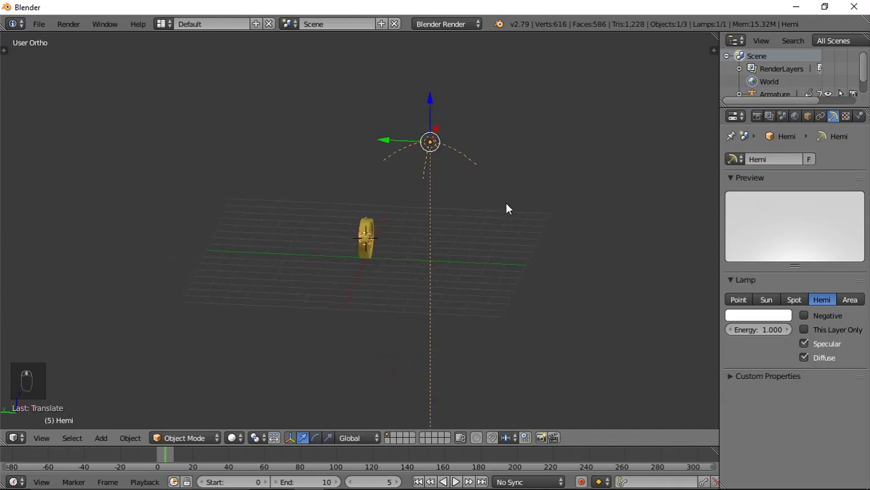
pyautogui.press('r')
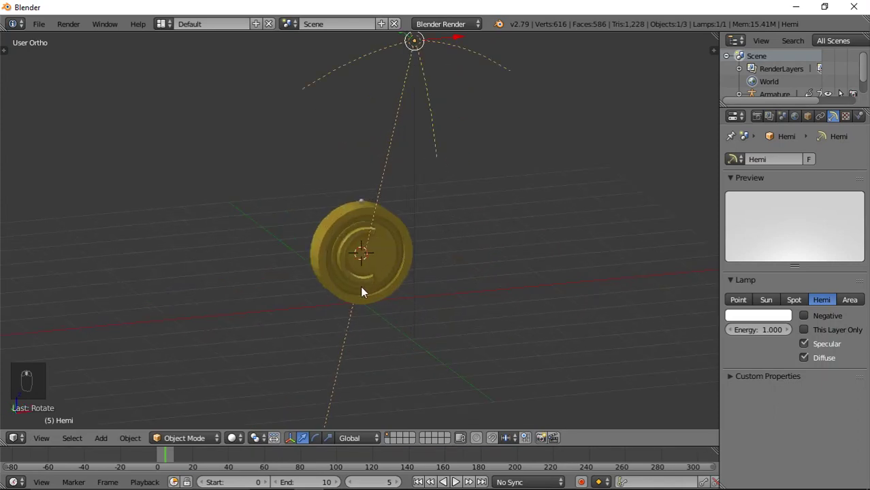
pyautogui.moveTo(239, 442); pyautogui.dragTo(335, 287)
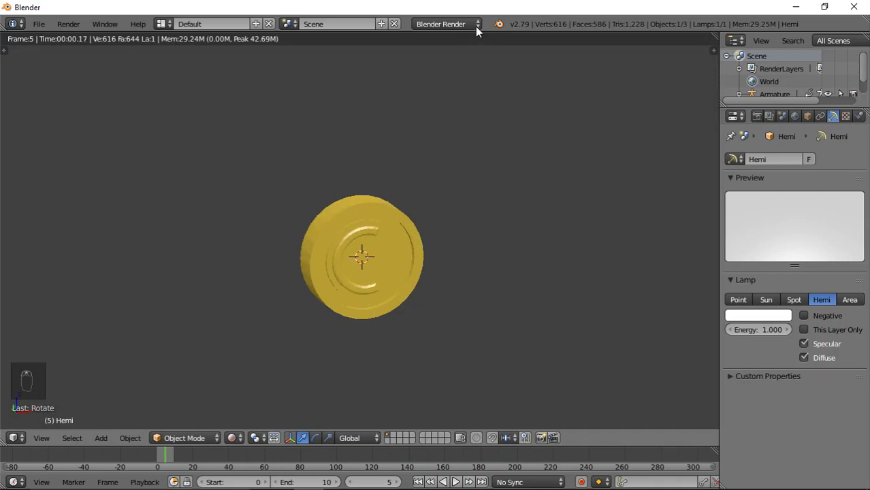
# Render the coin with the Cycles engine and inspect it in an enlarged view
pyautogui.moveTo(443, 61); pyautogui.dragTo(429, 96)
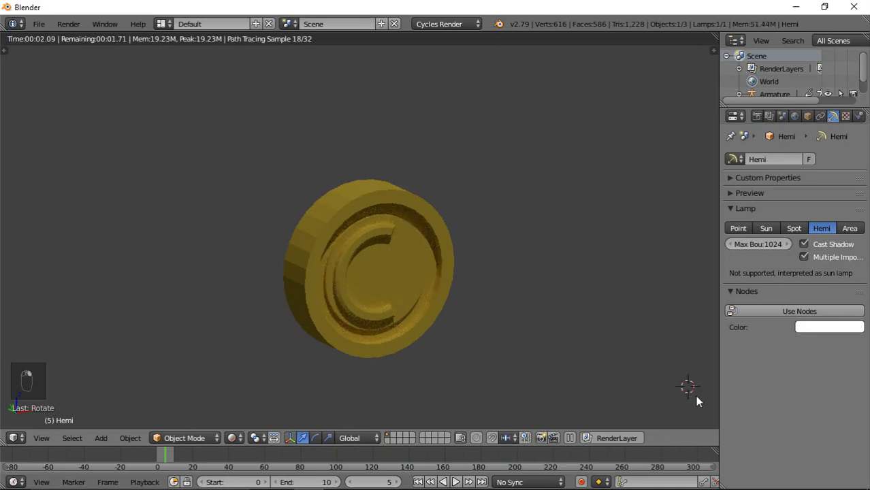
pyautogui.press('ctrl+Up')
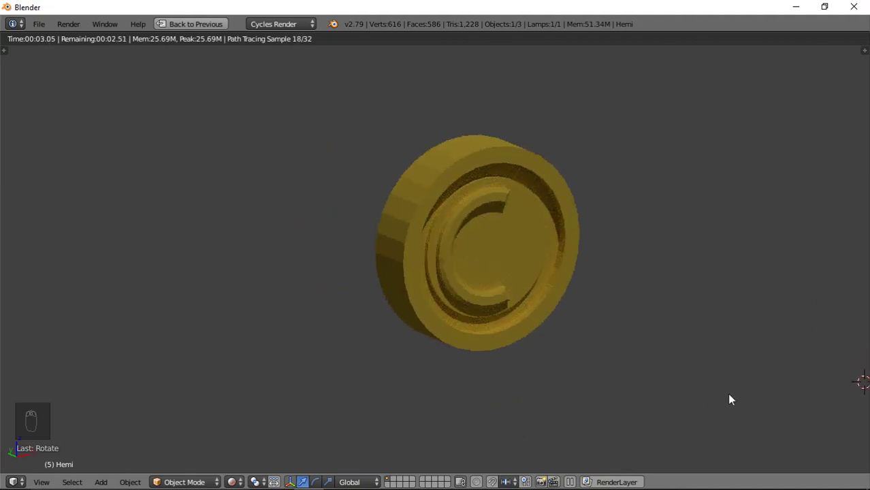
pyautogui.press('ctrl+Down')
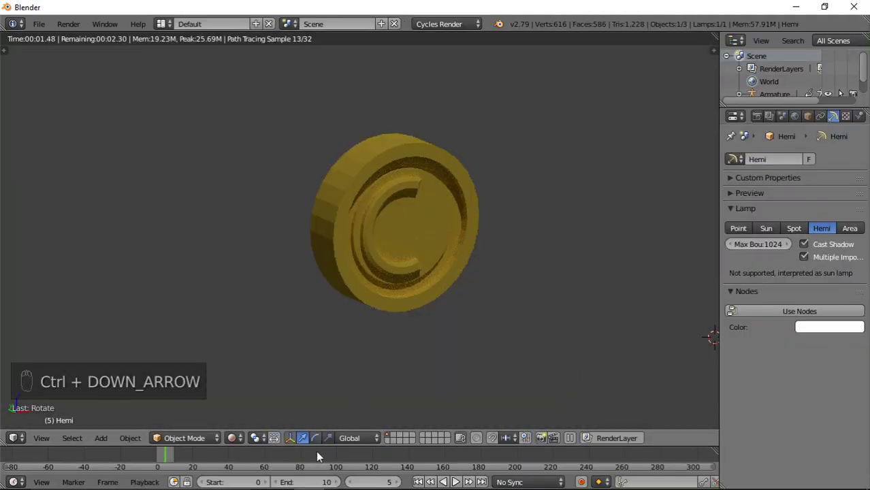
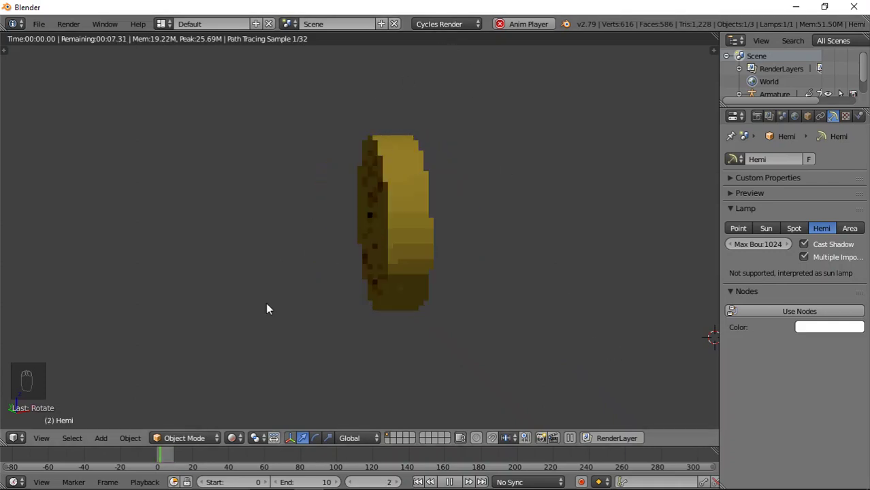
# Delete the hemi lamp and watch the coin spin side-on in a maximized viewport
pyautogui.moveTo(241, 444); pyautogui.dragTo(367, 349)
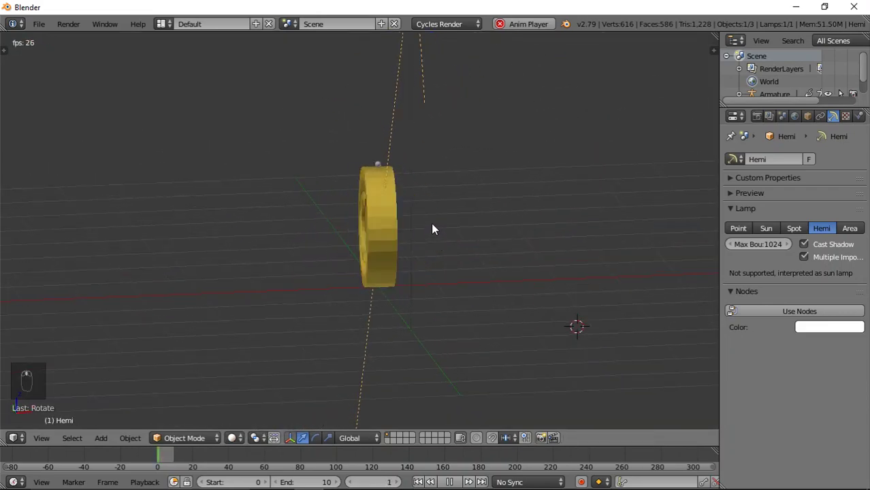
pyautogui.moveTo(436, 219); pyautogui.dragTo(105, 458)
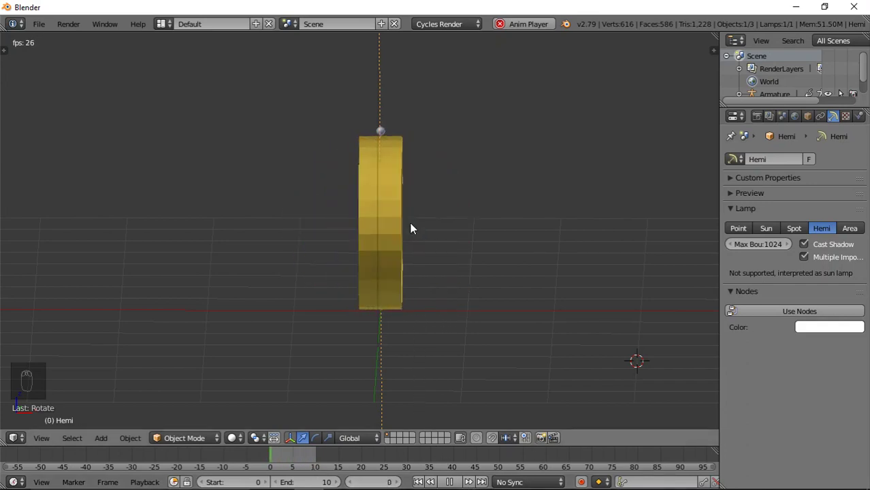
pyautogui.press('x')
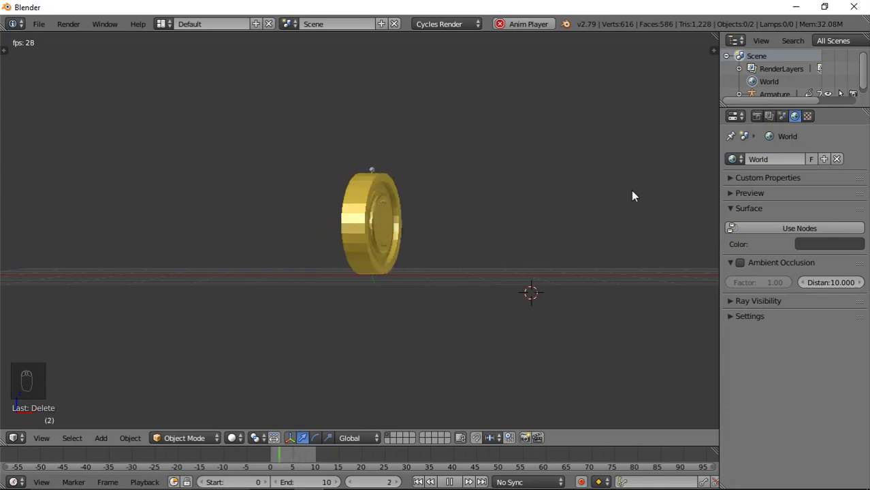
pyautogui.press('ctrl+Up')
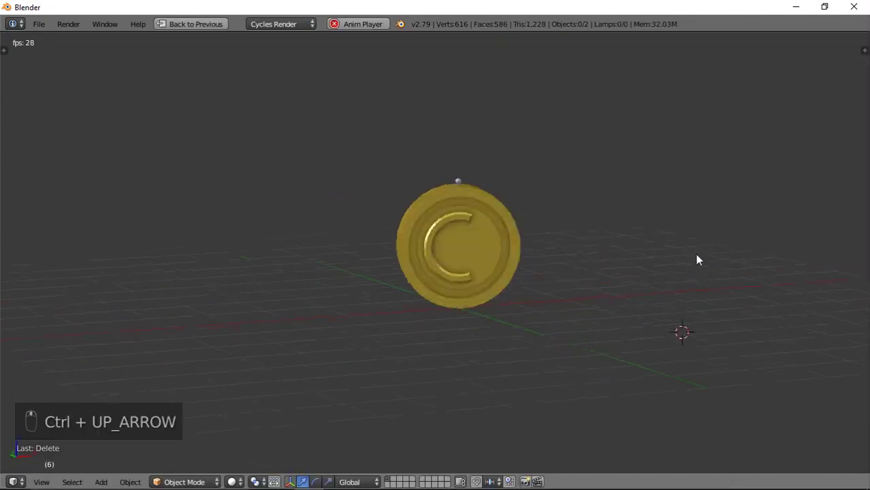